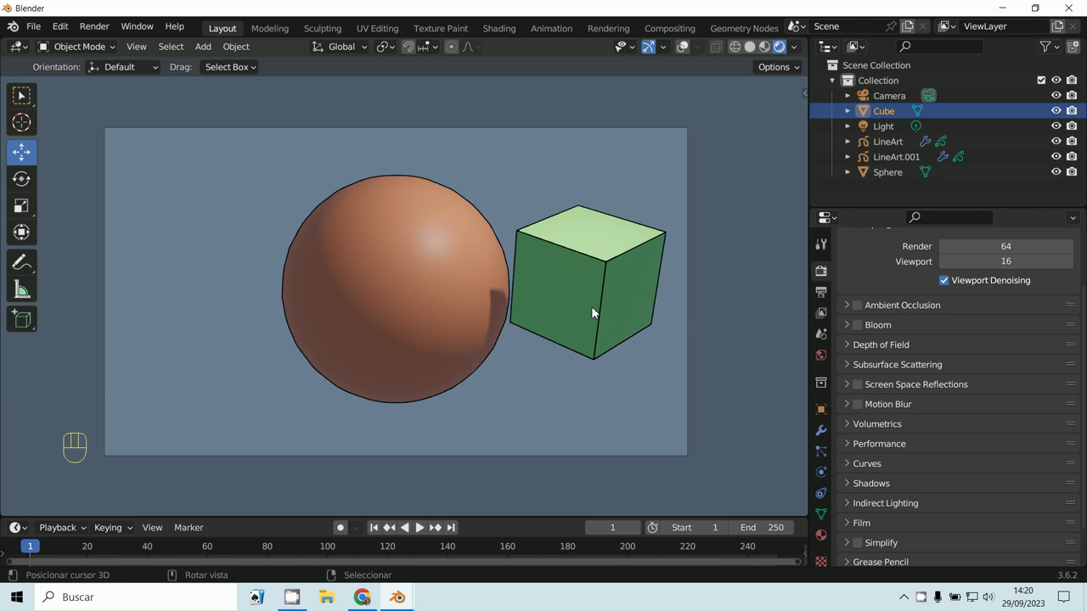
# Render a still image of the outlined orange sphere and green cube via Render > Render Image.
pyautogui.click(692, 56)
pyautogui.click(496, 290)
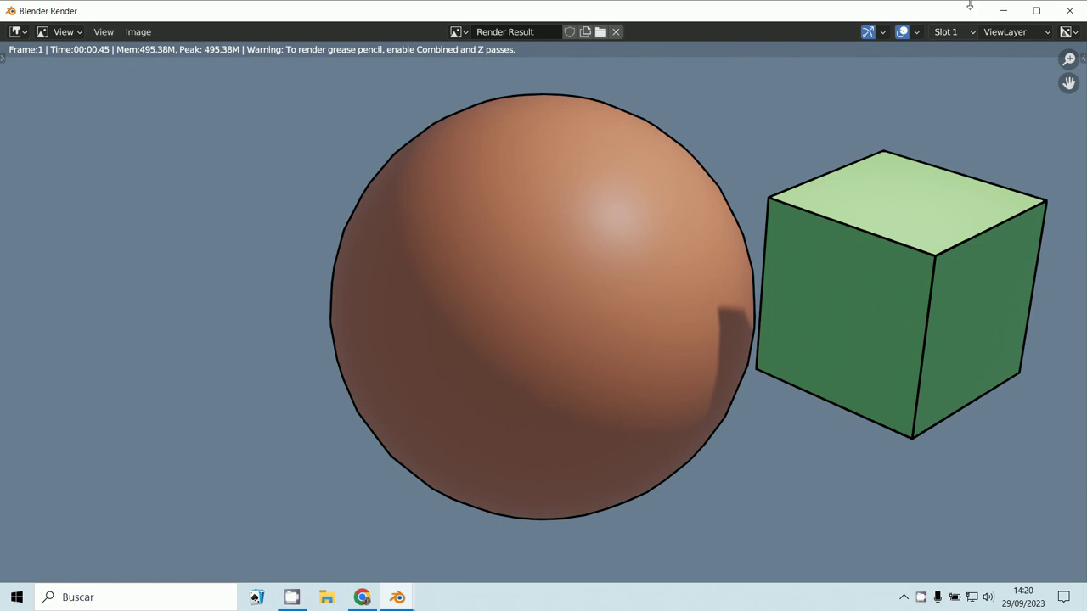
# Hide viewport overlays and view the outlined shapes in Solid shading with material colours.
pyautogui.press('F12')
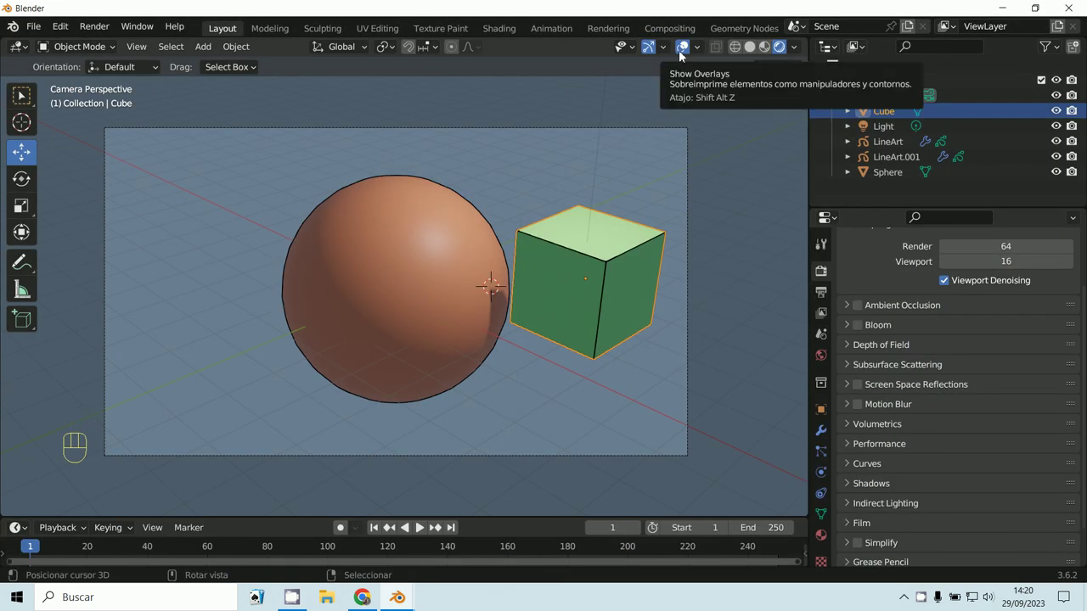
pyautogui.click(687, 58)
pyautogui.moveTo(799, 54); pyautogui.dragTo(571, 287)
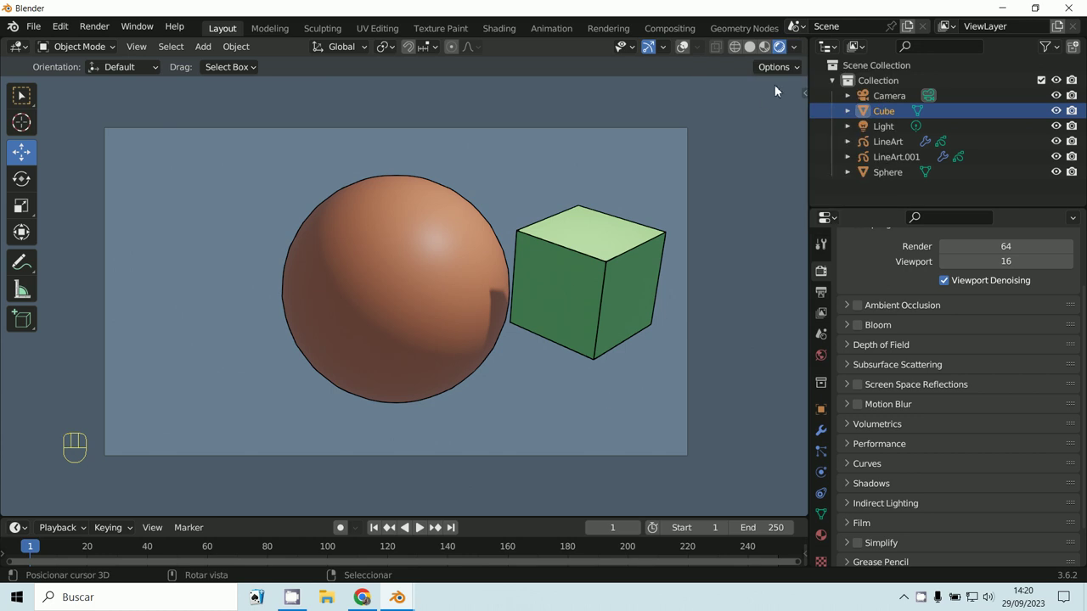
pyautogui.moveTo(752, 53); pyautogui.dragTo(752, 67)
pyautogui.moveTo(798, 58); pyautogui.dragTo(675, 86)
pyautogui.click(691, 54)
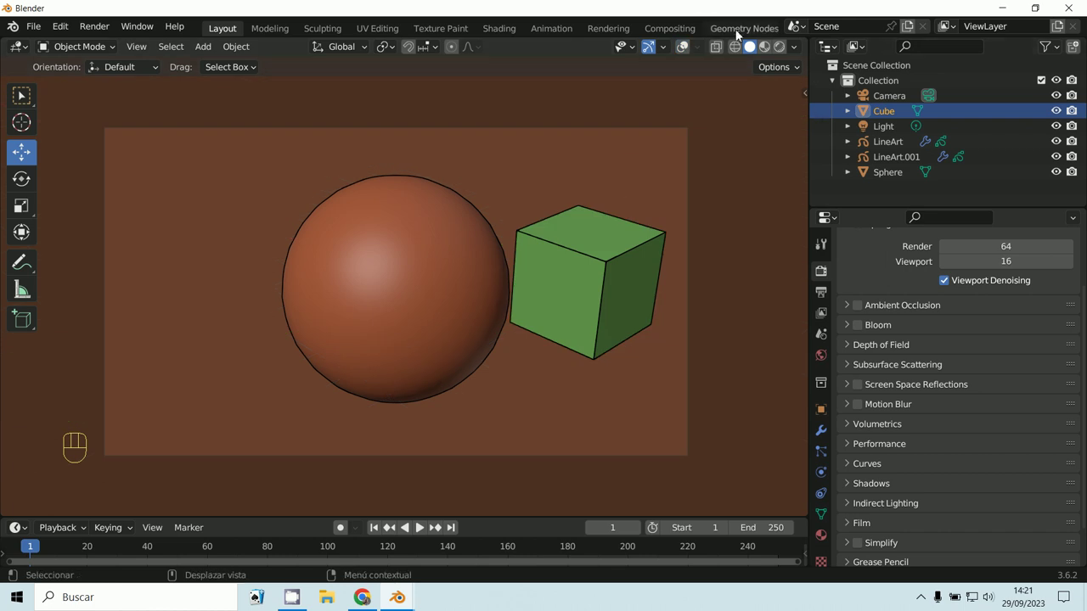
pyautogui.moveTo(674, 56); pyautogui.dragTo(909, 202)
pyautogui.moveTo(663, 53); pyautogui.dragTo(787, 222)
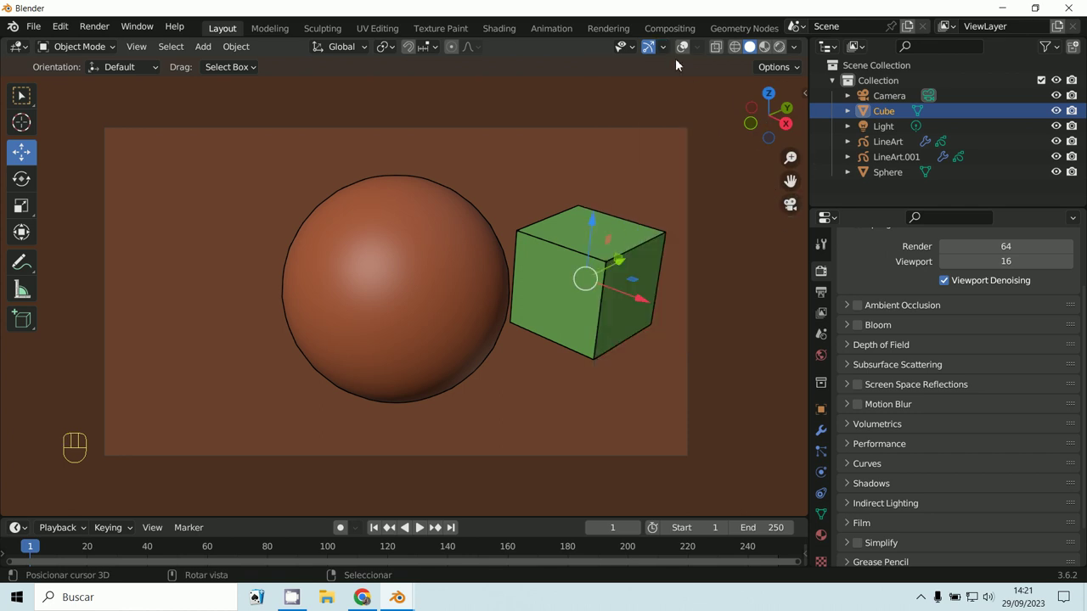
pyautogui.moveTo(671, 53); pyautogui.dragTo(887, 162)
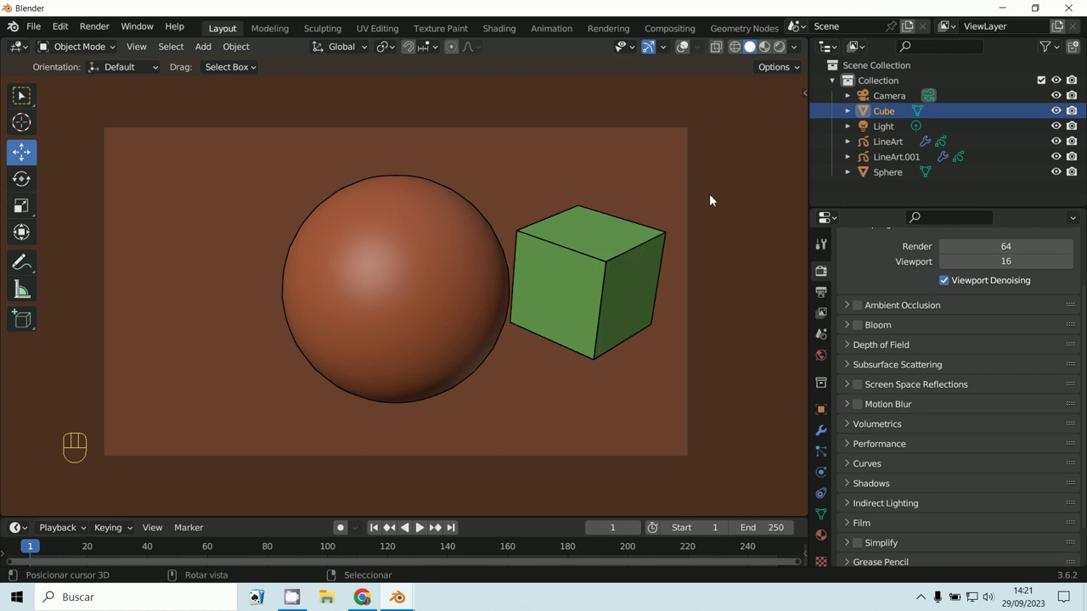
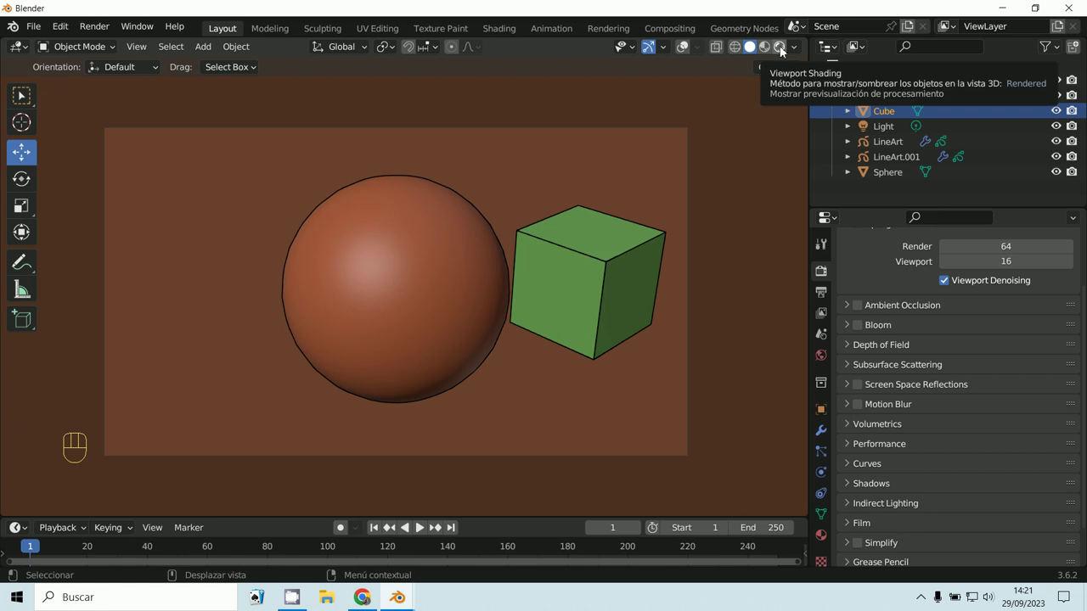
# Use the World colour as the viewport background in the solid shading options.
pyautogui.moveTo(802, 55); pyautogui.dragTo(641, 429)
pyautogui.click(641, 429)
pyautogui.click(830, 362)
# Give the World a soft blue-violet colour so it shows behind the outlined shapes.
pyautogui.click(970, 321)
pyautogui.click(970, 321)
pyautogui.click(984, 347)
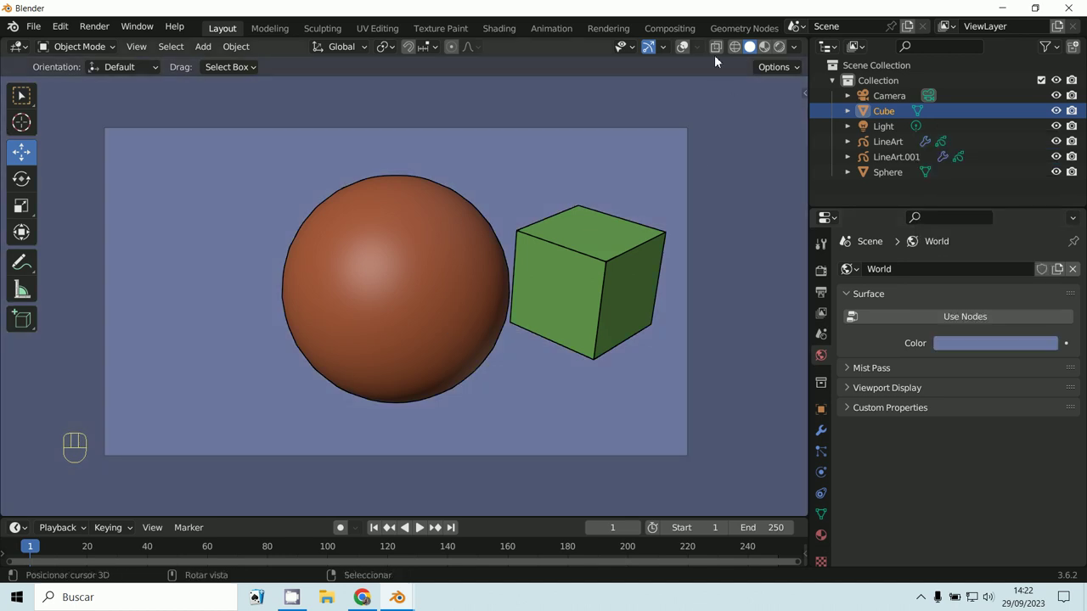
pyautogui.doubleClick(691, 46)
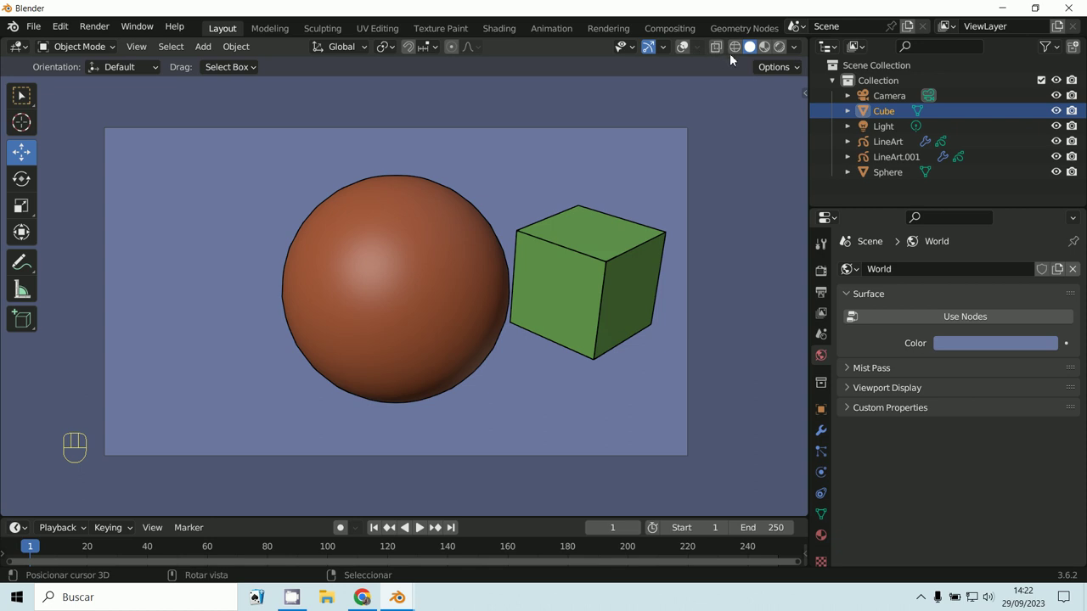
pyautogui.moveTo(805, 58); pyautogui.dragTo(608, 225)
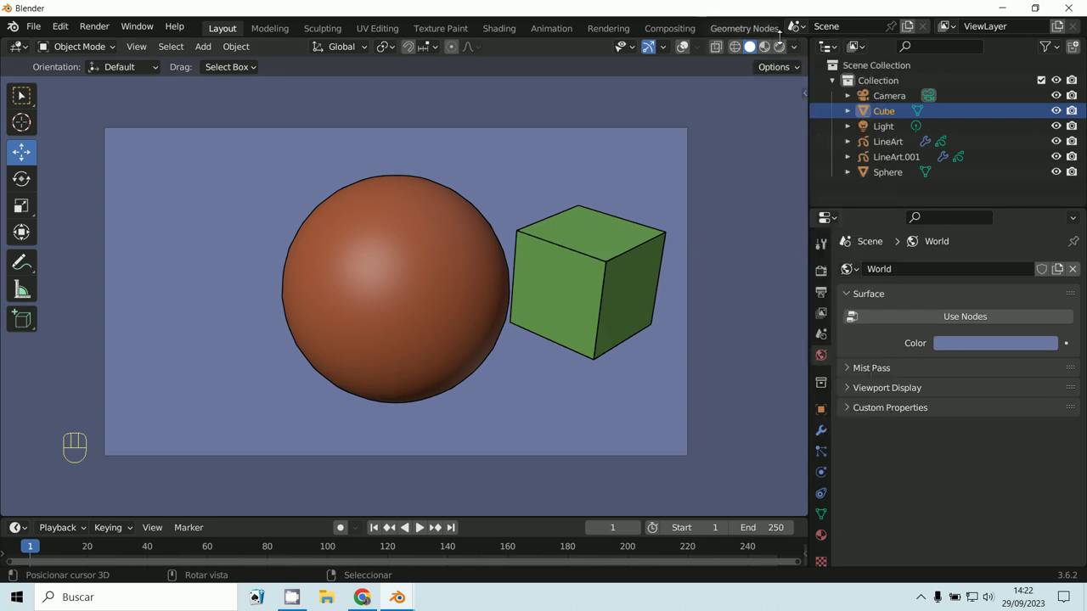
pyautogui.click(783, 50)
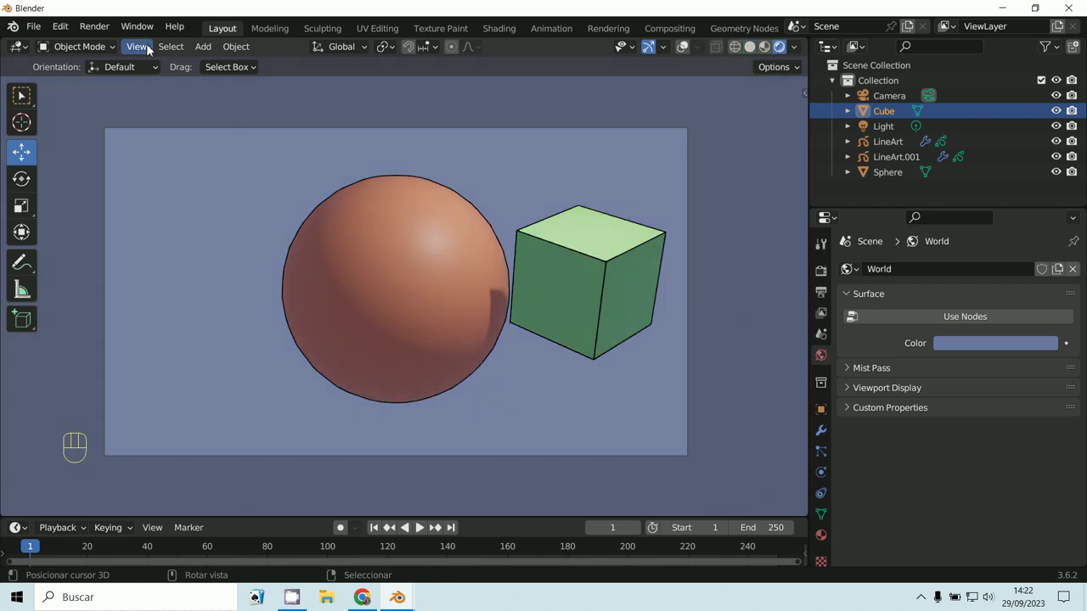
pyautogui.moveTo(136, 53); pyautogui.dragTo(187, 335)
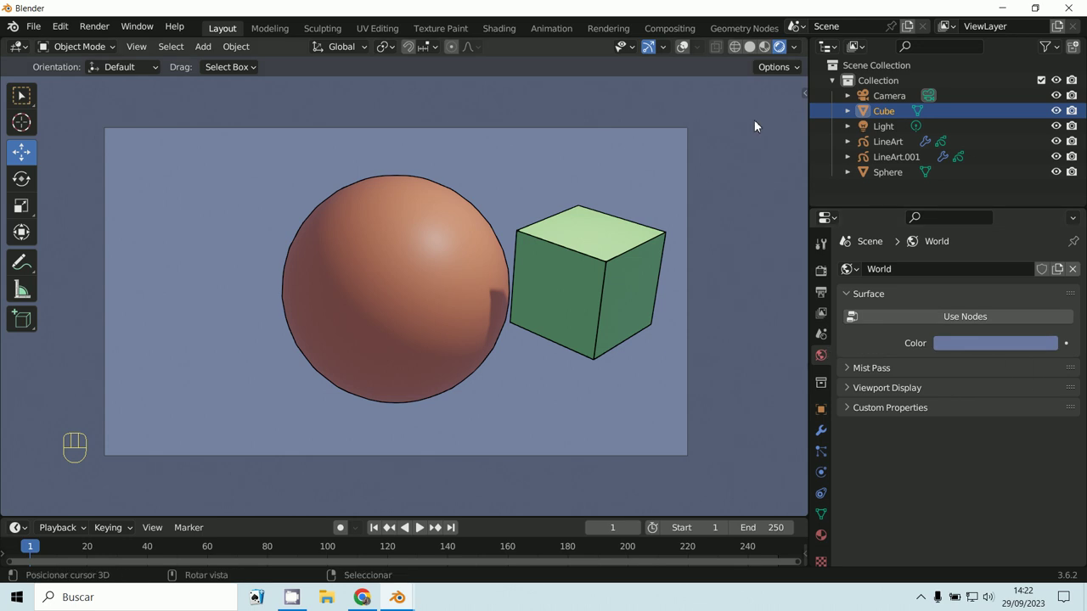
pyautogui.moveTo(700, 53); pyautogui.dragTo(433, 93)
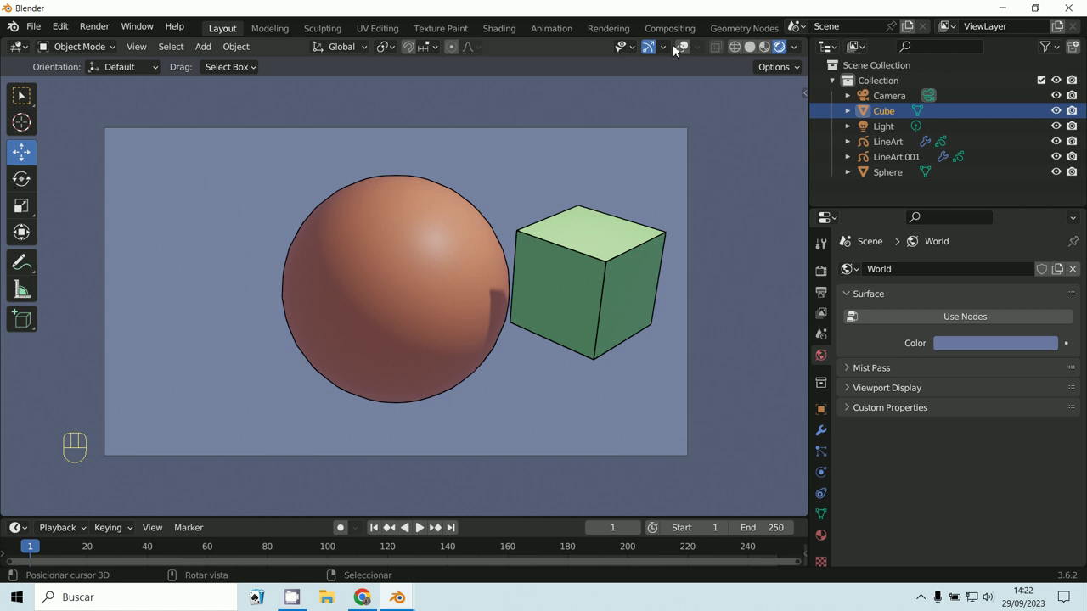
pyautogui.moveTo(673, 53); pyautogui.dragTo(751, 118)
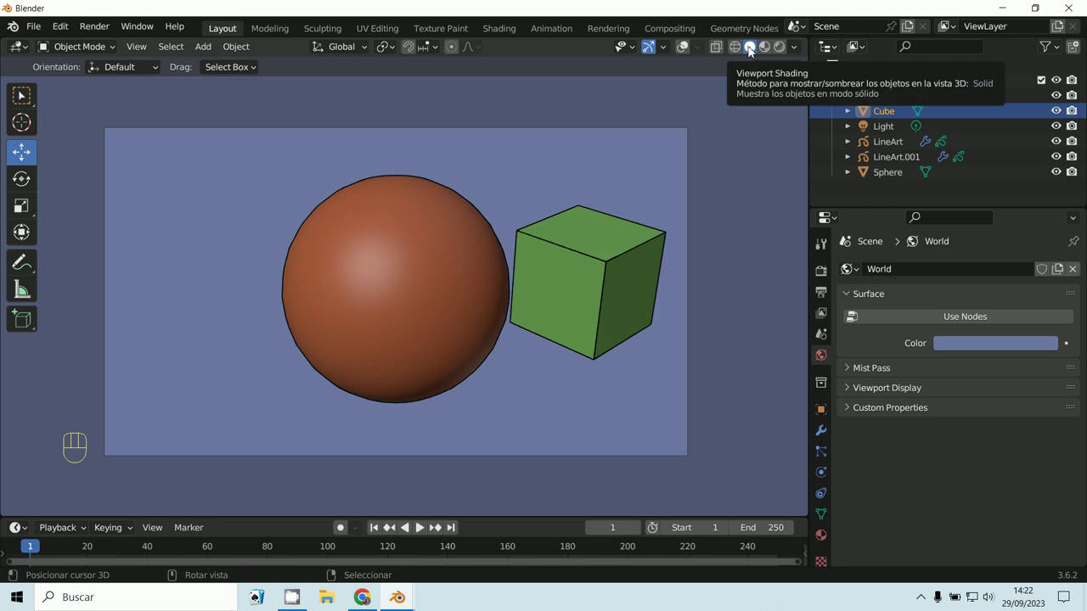
# Compare Rendered and Material Preview shading, settling on Rendered with scene lights and world.
pyautogui.click(782, 53)
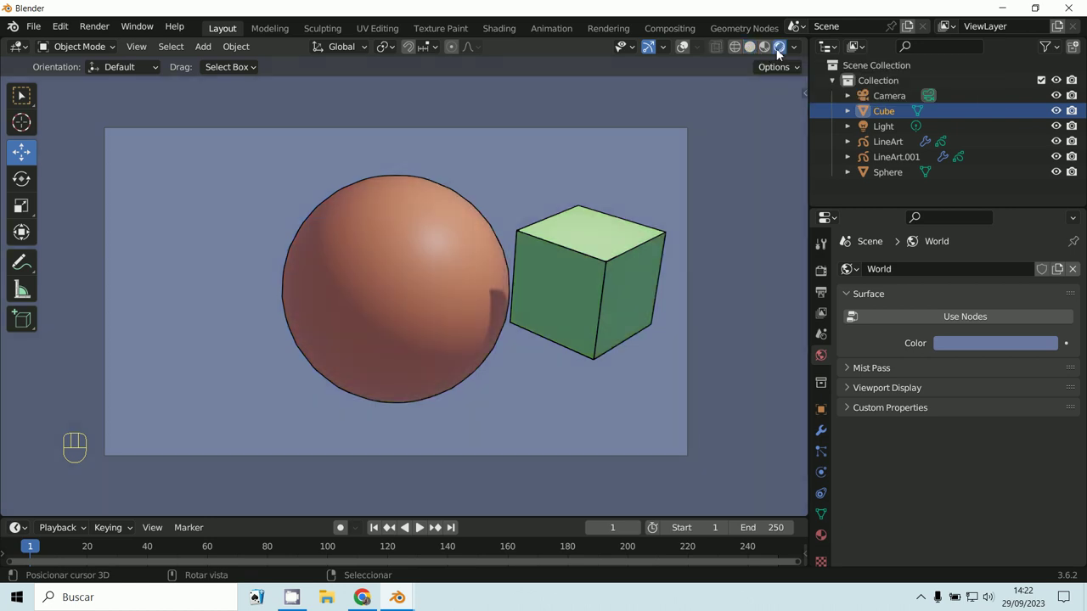
pyautogui.click(767, 55)
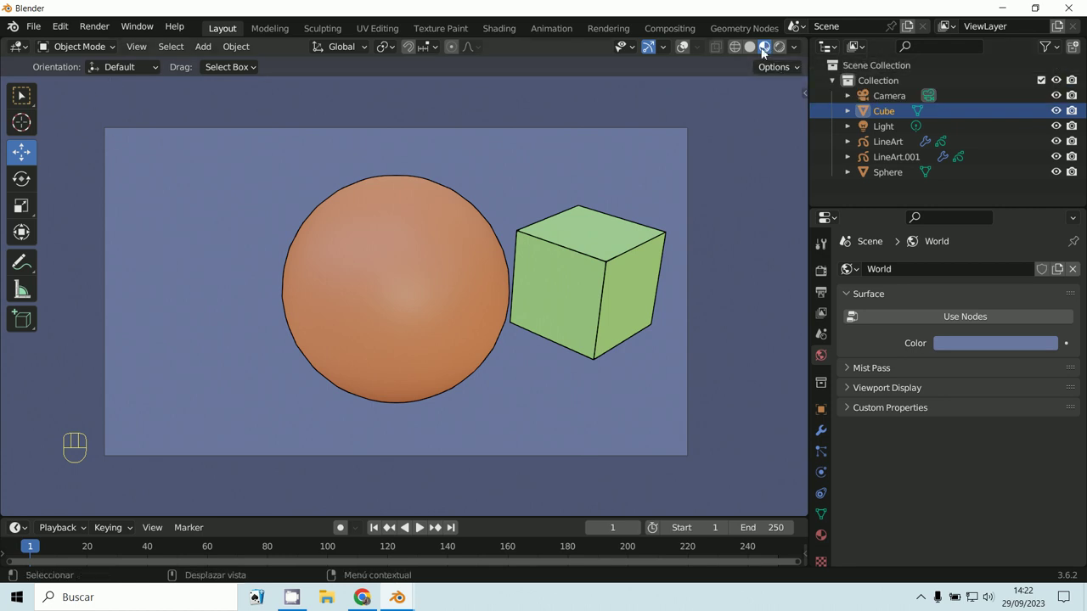
pyautogui.moveTo(802, 51); pyautogui.dragTo(407, 182)
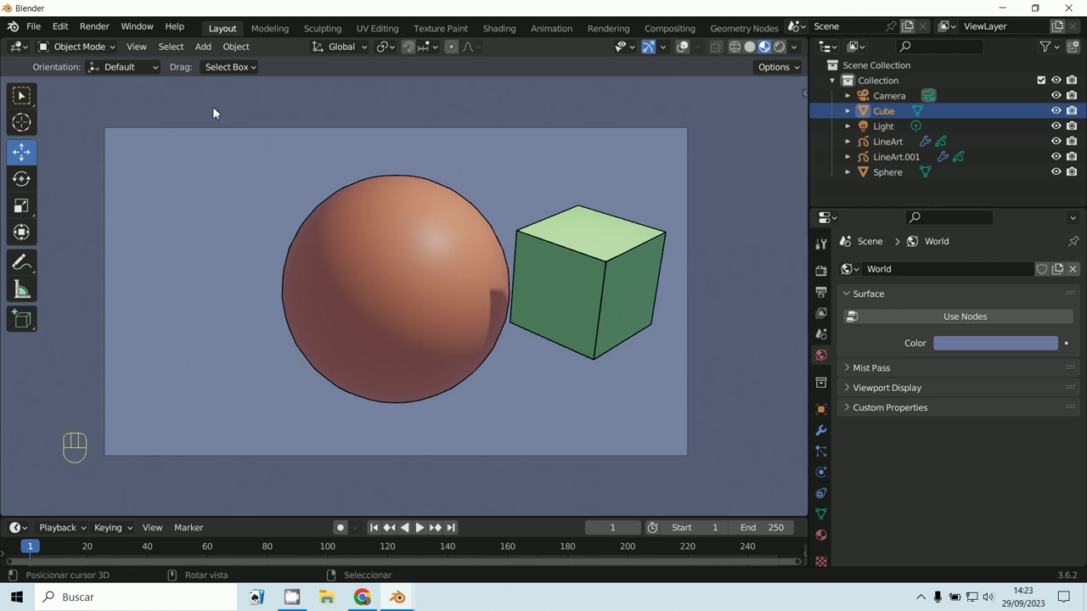